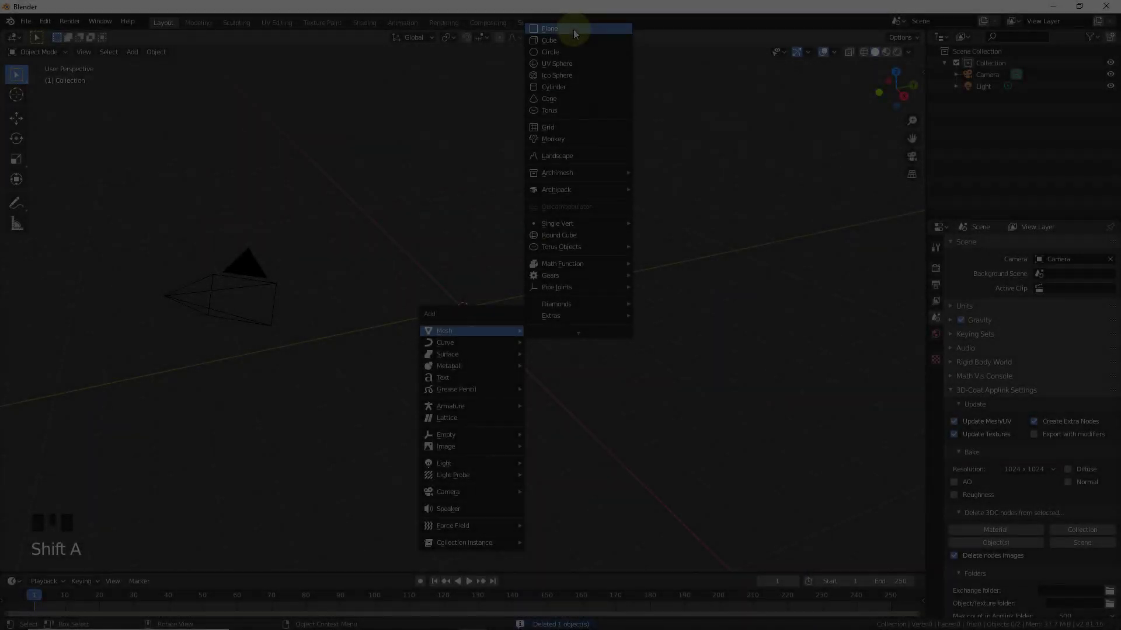
# Zoom in on the new plane at the world origin before stretching it into a strip.
pyautogui.scroll(3)
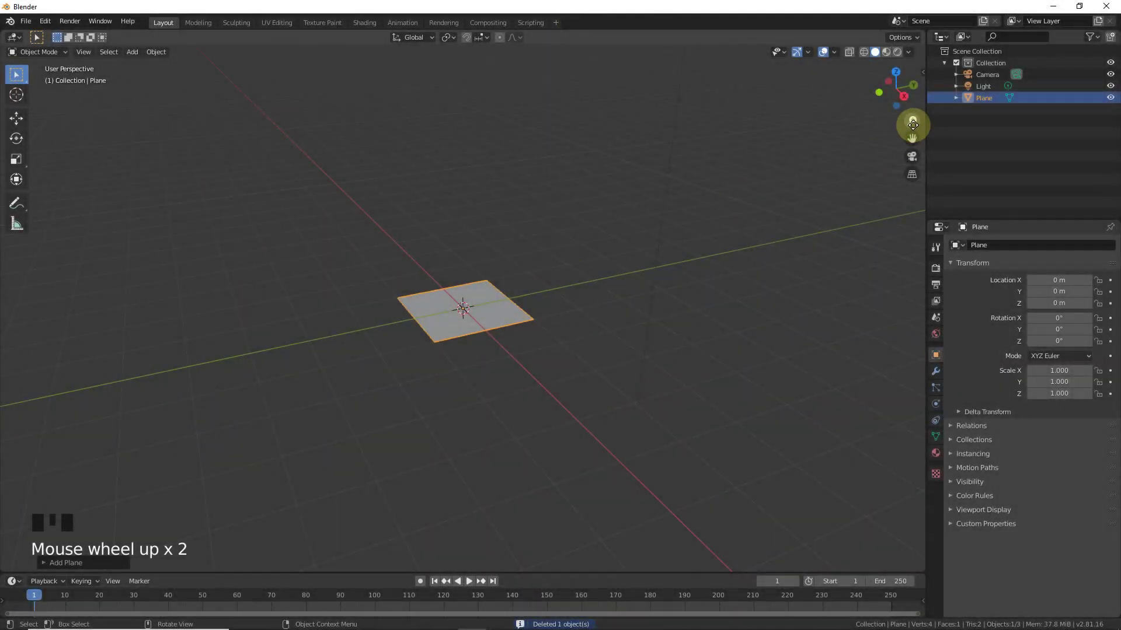
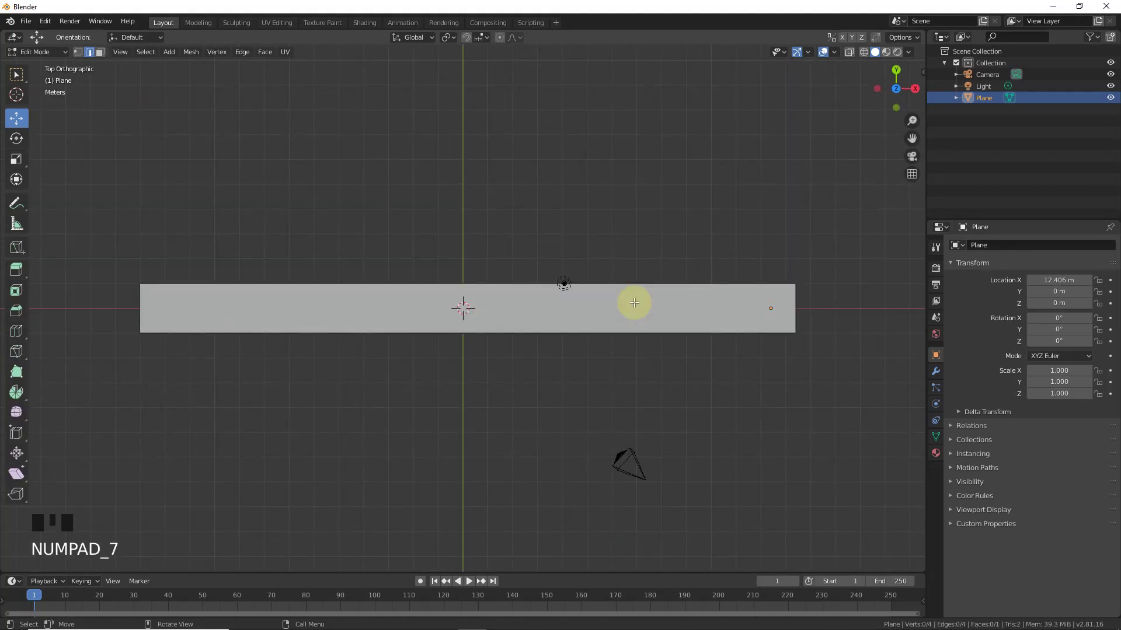
# Unwrap the strip, create a material with the road image as Base Color, and view it in Material Preview.
pyautogui.press('a')
pyautogui.press('u')
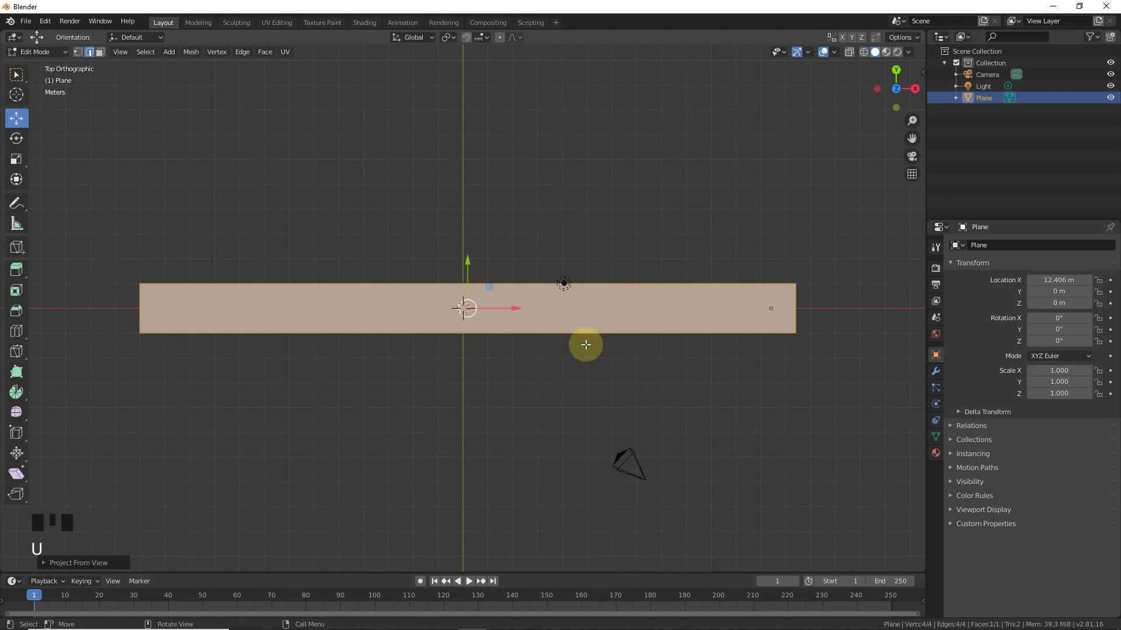
pyautogui.click(944, 454)
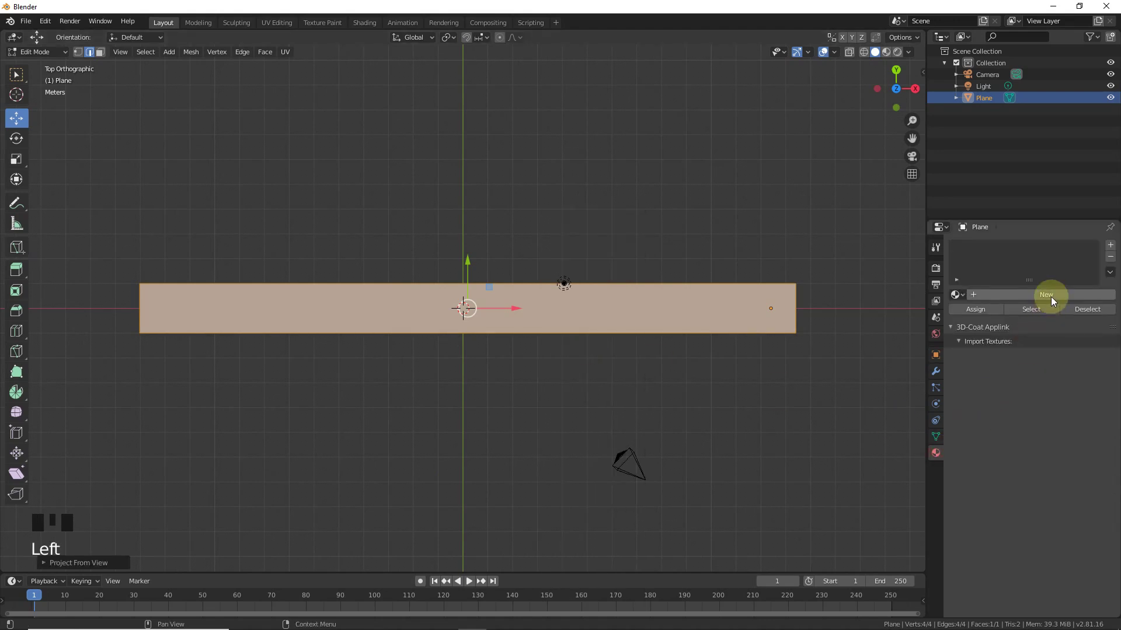
pyautogui.click(1056, 299)
pyautogui.moveTo(1115, 429); pyautogui.dragTo(833, 421)
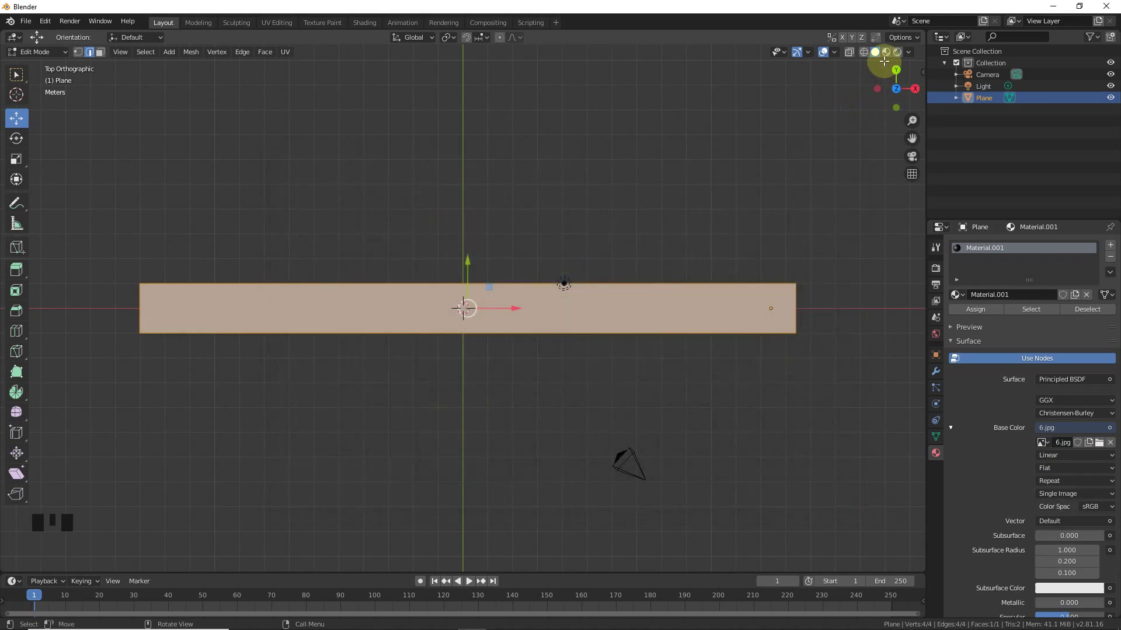
pyautogui.click(552, 283)
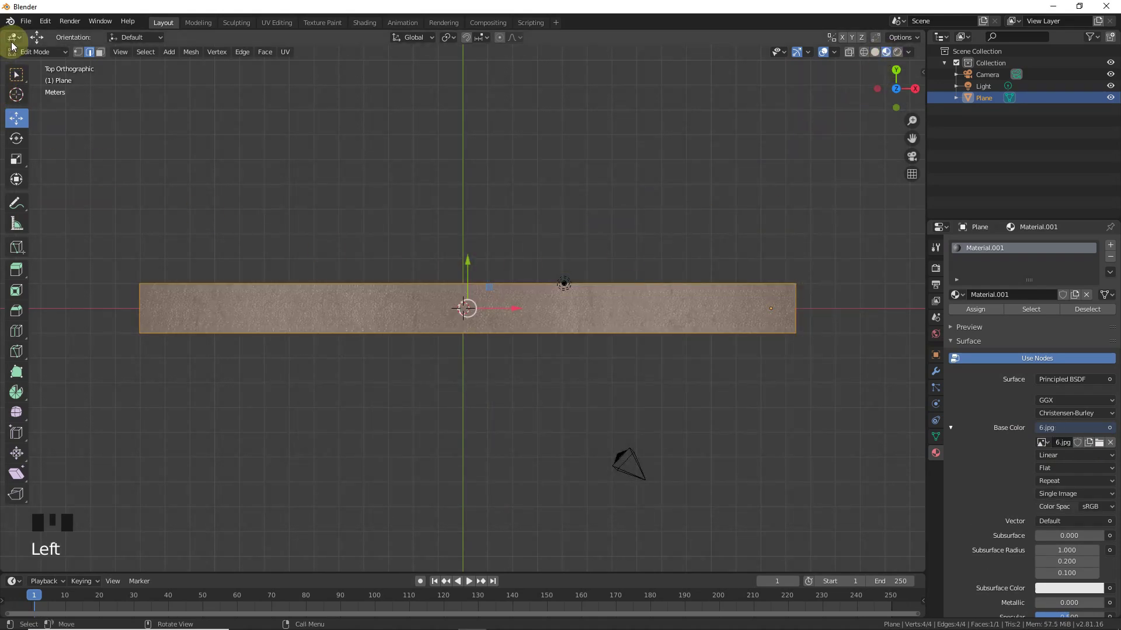
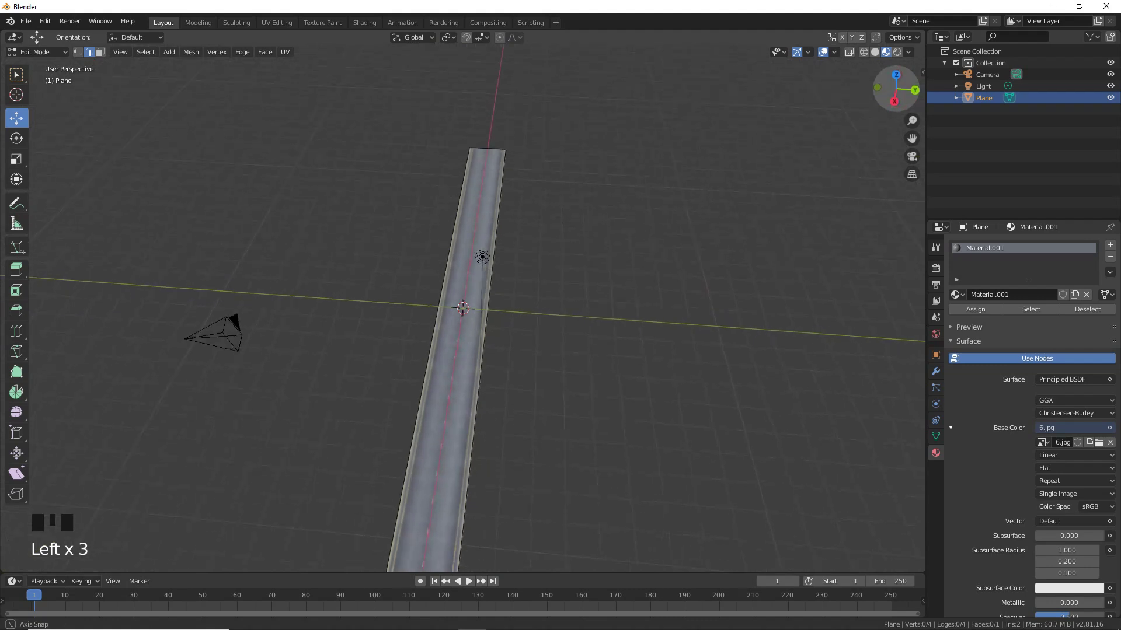
# Return to Object Mode and duplicate the road strip, shifting the copy alongside the first.
pyautogui.scroll(3)
pyautogui.press('Tab')
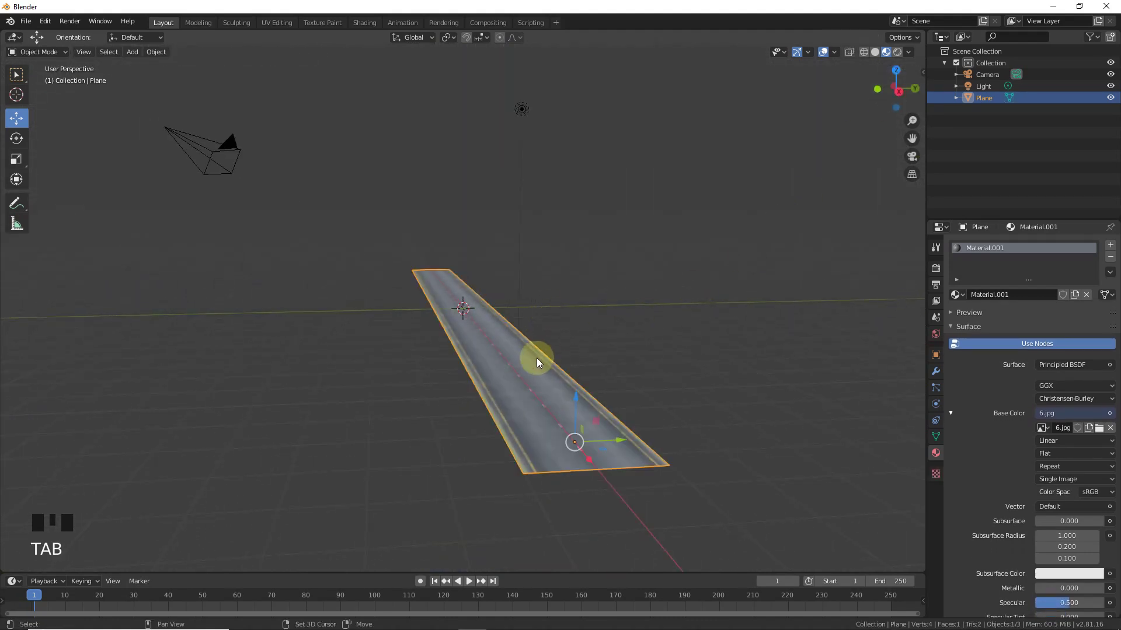
pyautogui.press('shift+d')
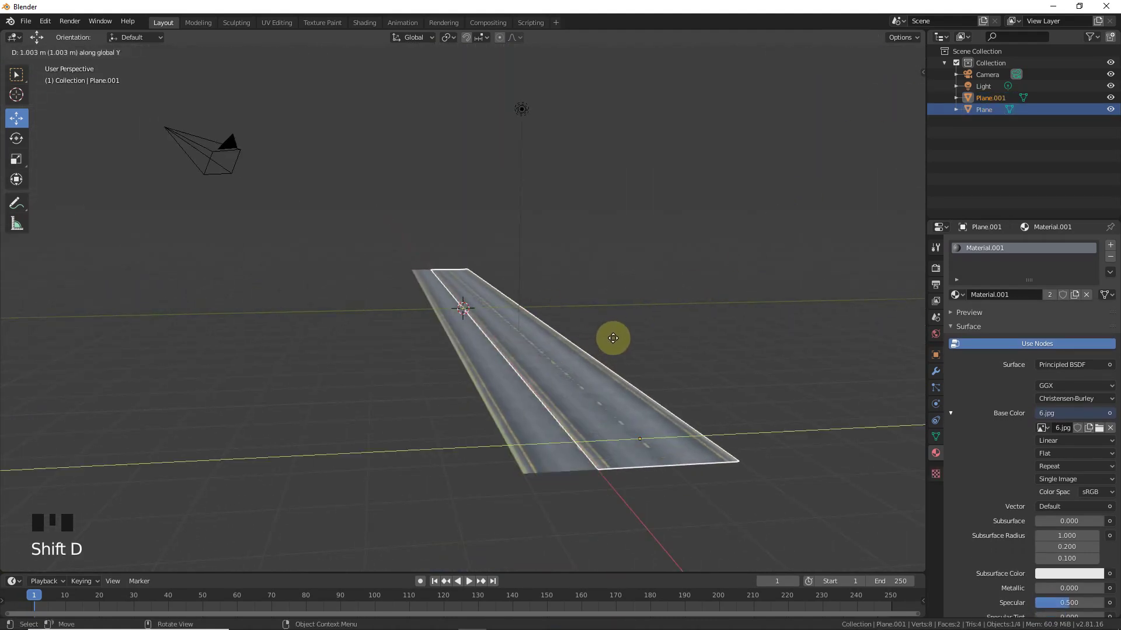
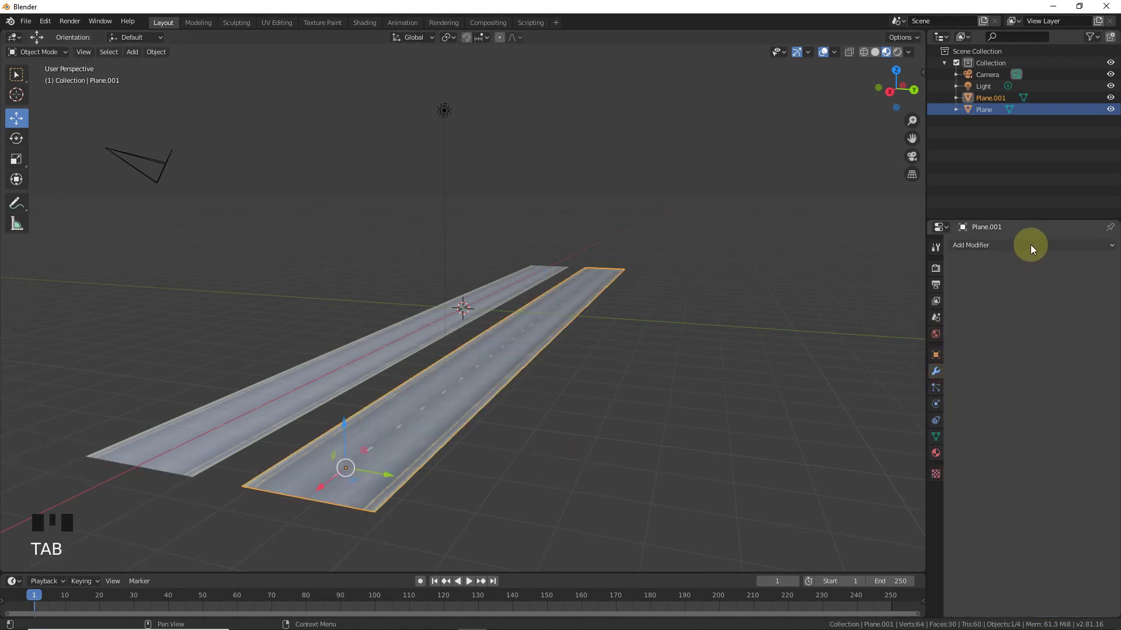
# Add a Simple Deform modifier to the copy, add an Empty at the centre, and reselect the copy from top view.
pyautogui.moveTo(968, 385); pyautogui.dragTo(1013, 324)
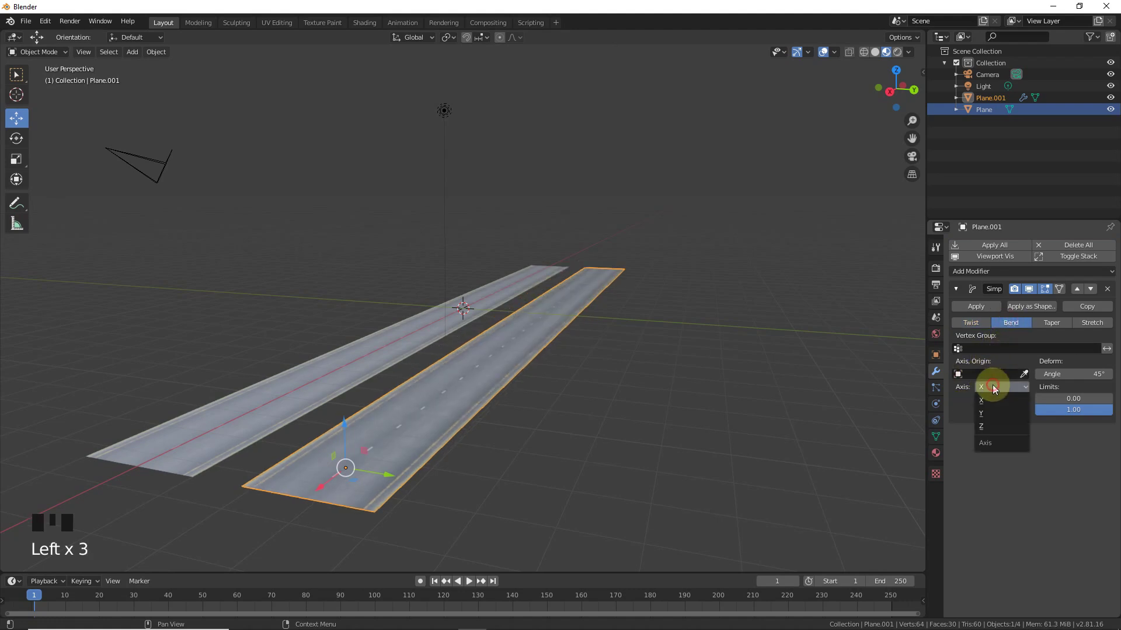
pyautogui.moveTo(997, 416); pyautogui.dragTo(421, 525)
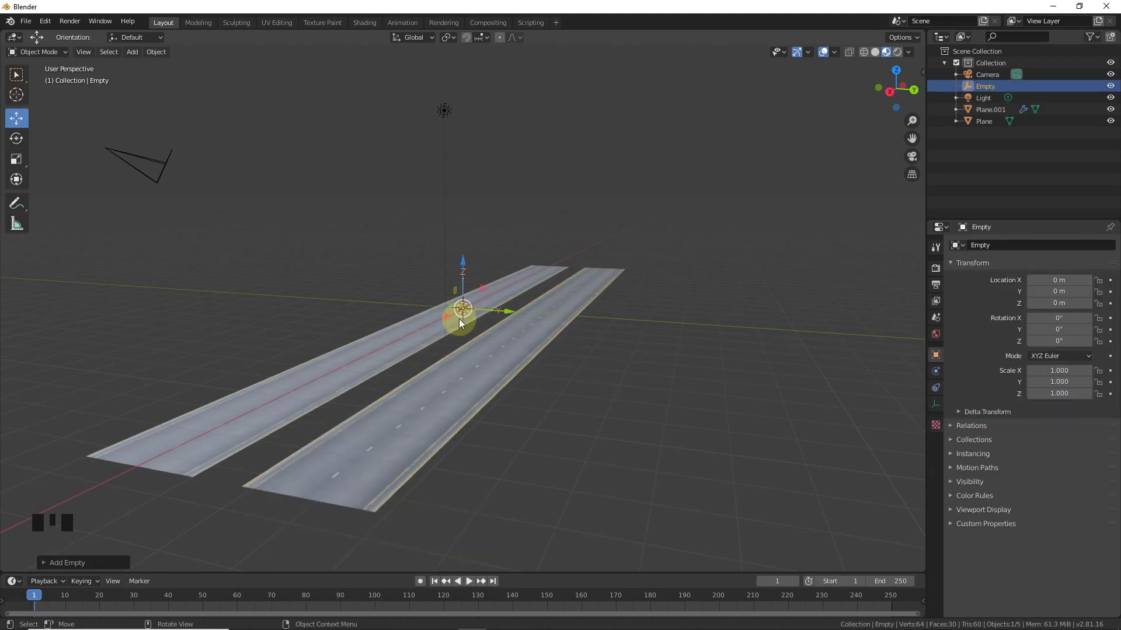
pyautogui.press('KP_7')
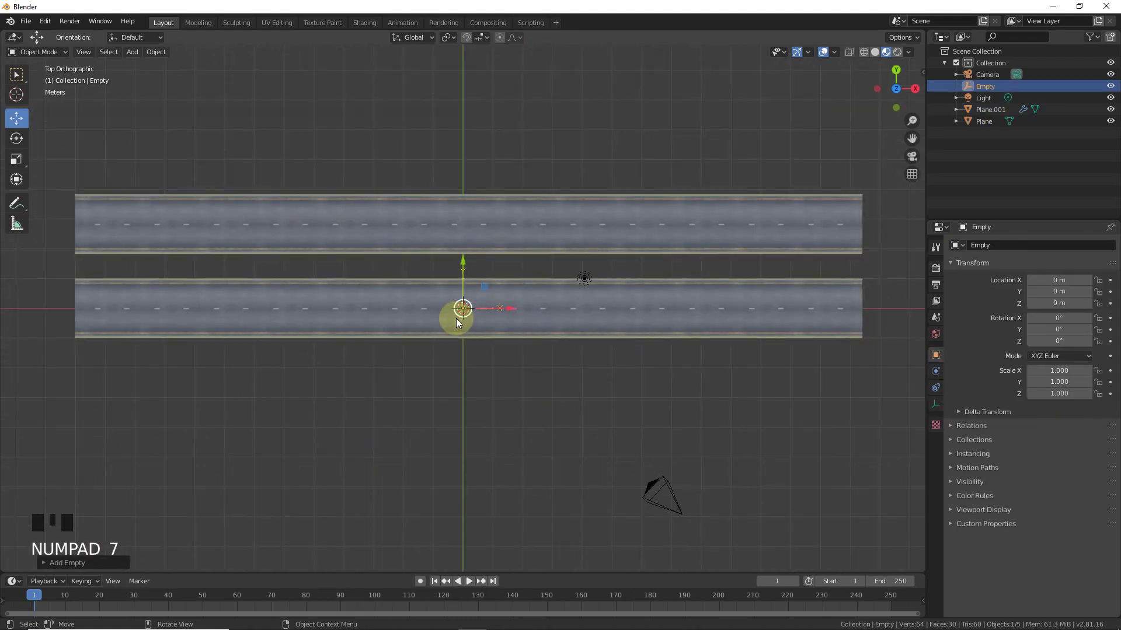
pyautogui.moveTo(553, 307); pyautogui.dragTo(831, 227)
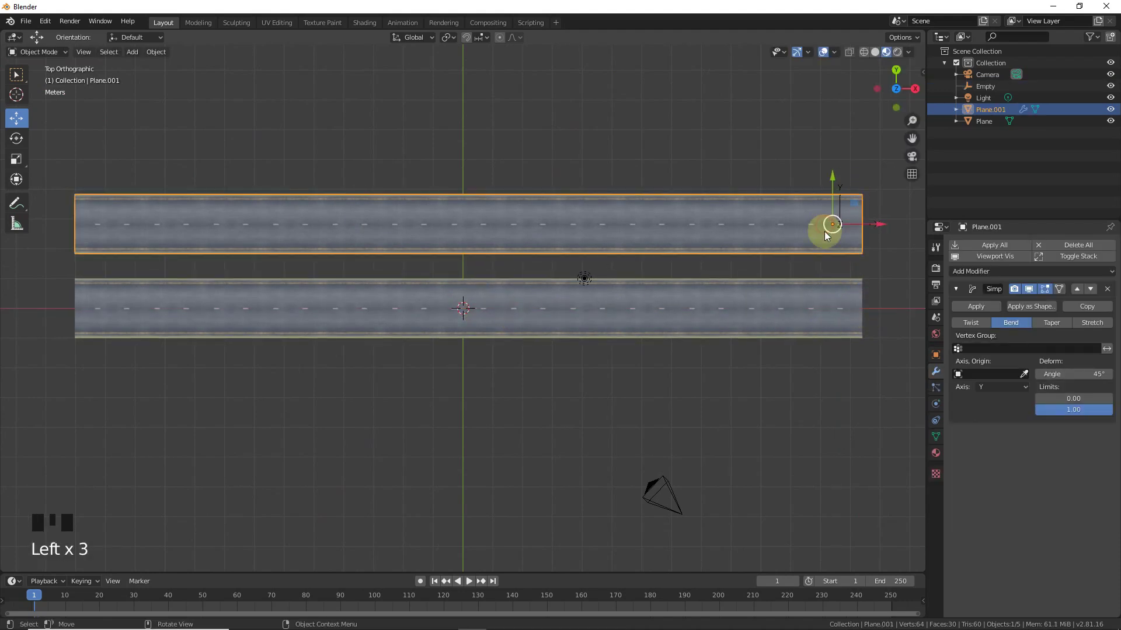
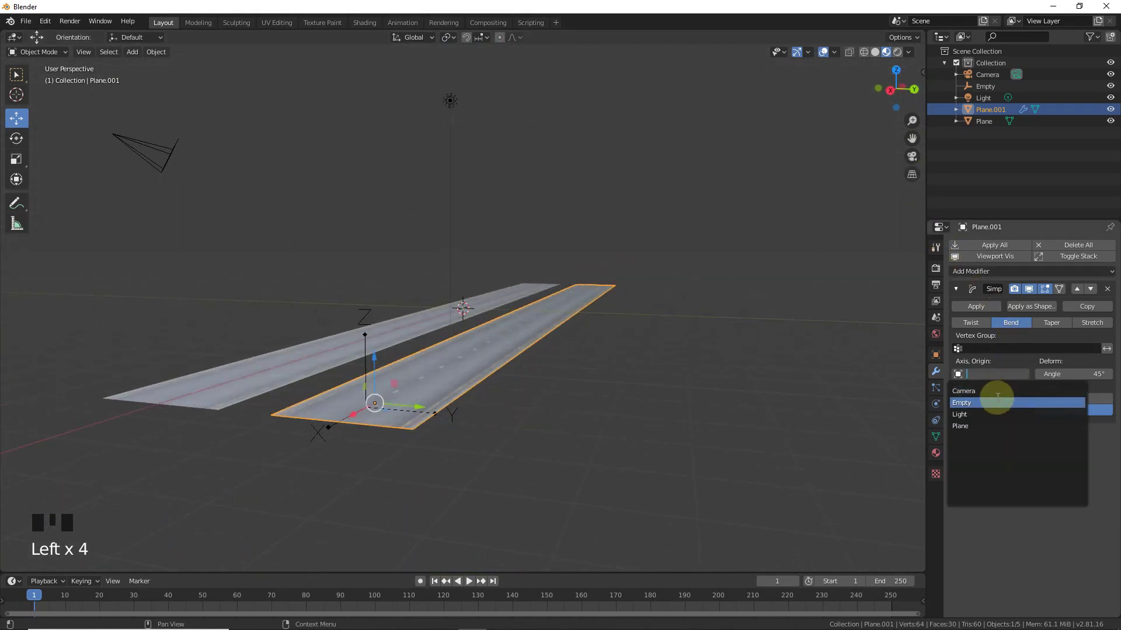
# Assign the Empty as the bend origin and test-rotate it about X, then undo.
pyautogui.moveTo(1002, 401); pyautogui.dragTo(374, 331)
pyautogui.click(372, 332)
pyautogui.click(371, 326)
pyautogui.press('r')
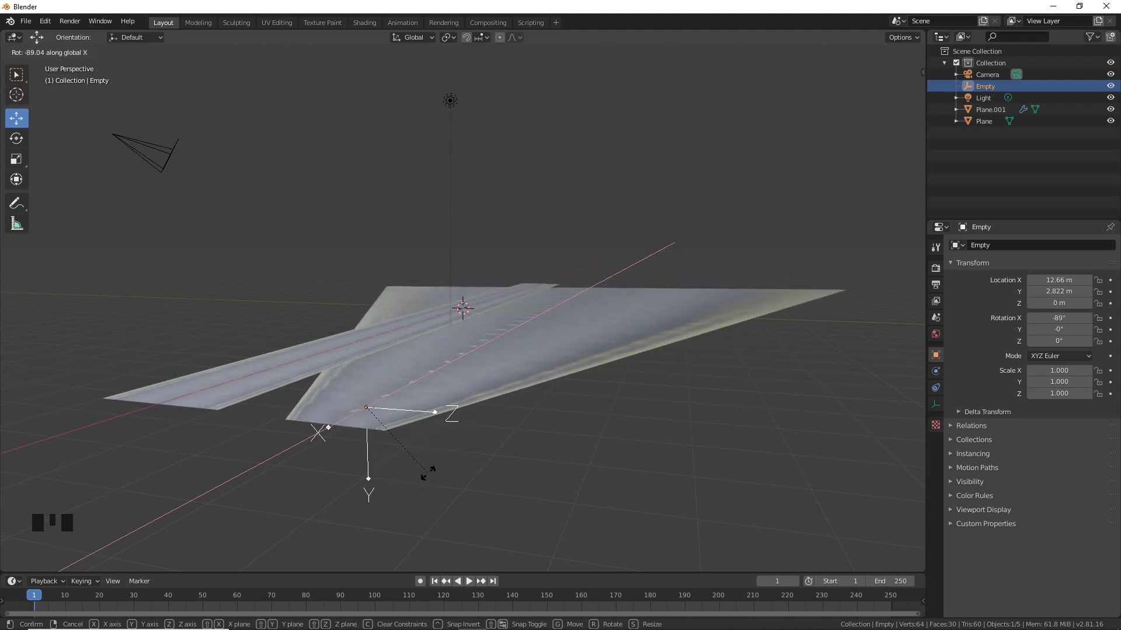
pyautogui.press('ctrl+z')
# Adjust the bend axis, reselect the Empty and rotate it about X to curve the road.
pyautogui.click(530, 344)
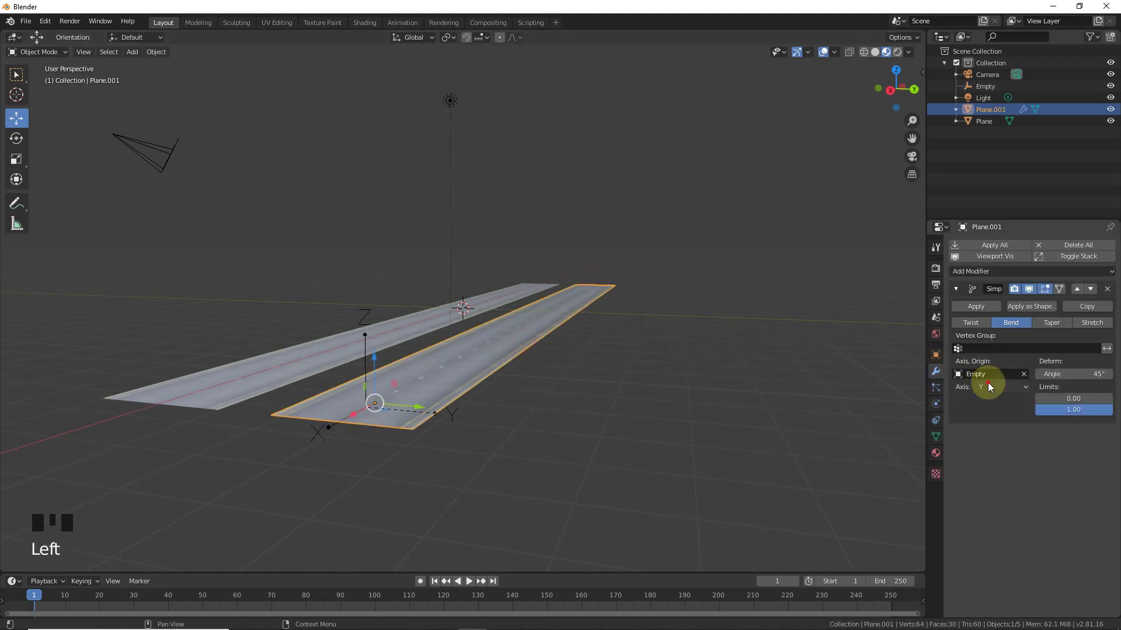
pyautogui.moveTo(751, 399); pyautogui.dragTo(369, 319)
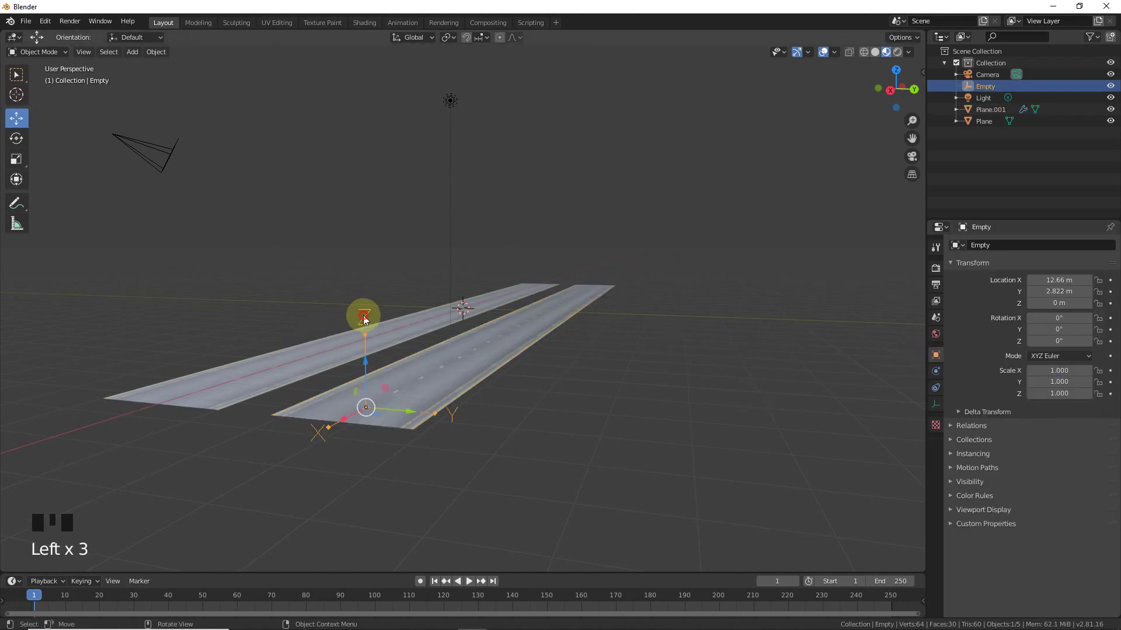
pyautogui.press('r')
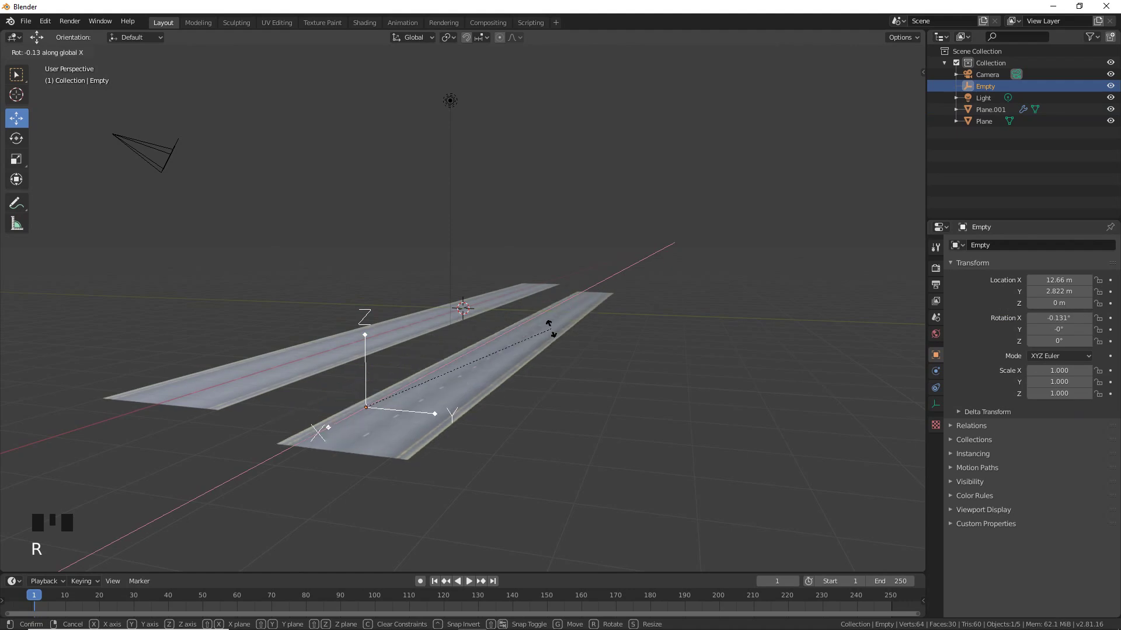
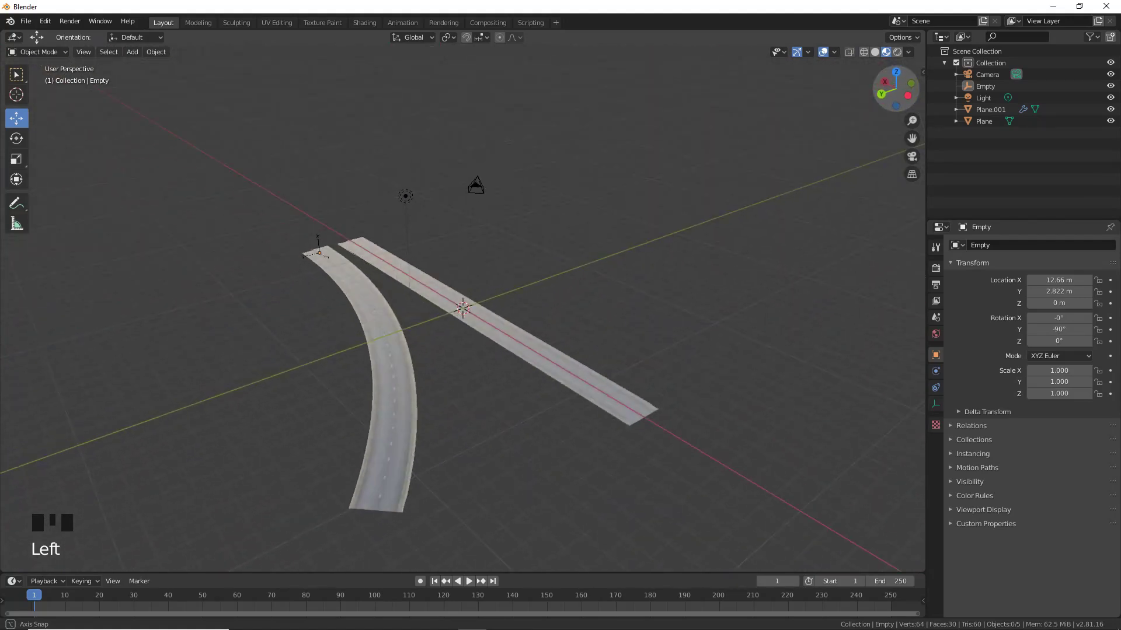
# Duplicate the curved road strip and place the copy along Y beside the others.
pyautogui.scroll(3)
pyautogui.click(559, 391)
pyautogui.scroll(-3)
pyautogui.moveTo(556, 477); pyautogui.dragTo(528, 474)
pyautogui.press('ctrl+z')
pyautogui.click(667, 407)
pyautogui.click(541, 396)
pyautogui.press('shift+d')
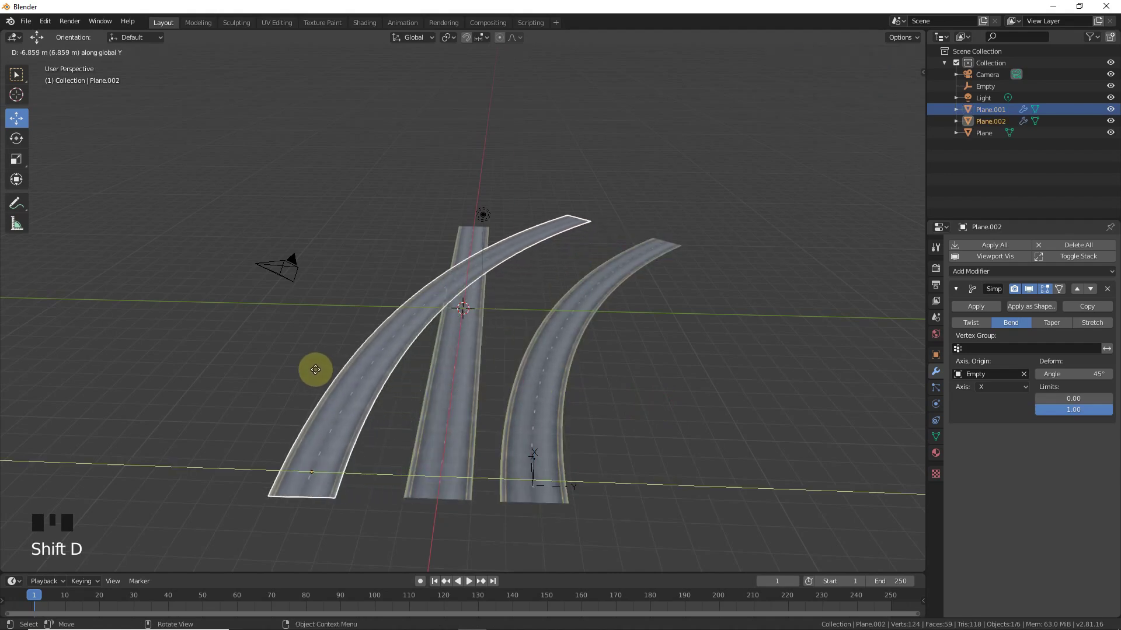
pyautogui.click(541, 466)
# Duplicate the Empty, set it as the new strip's bend origin with angle -45° so it curves the opposite way.
pyautogui.press('shift+d')
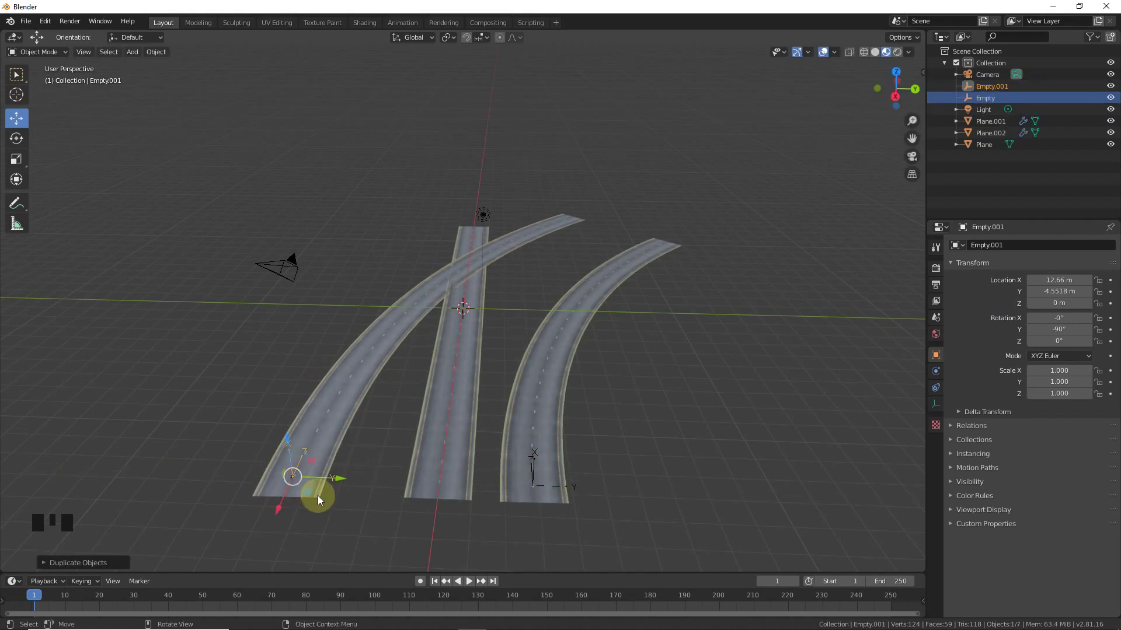
pyautogui.click(603, 404)
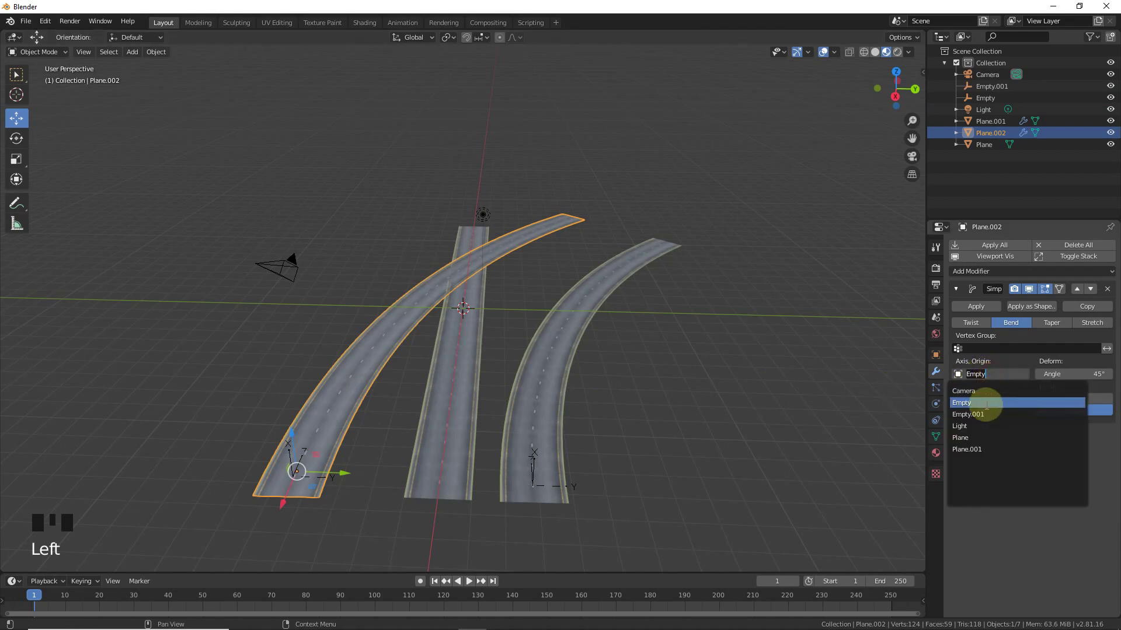
pyautogui.moveTo(986, 418); pyautogui.dragTo(1030, 486)
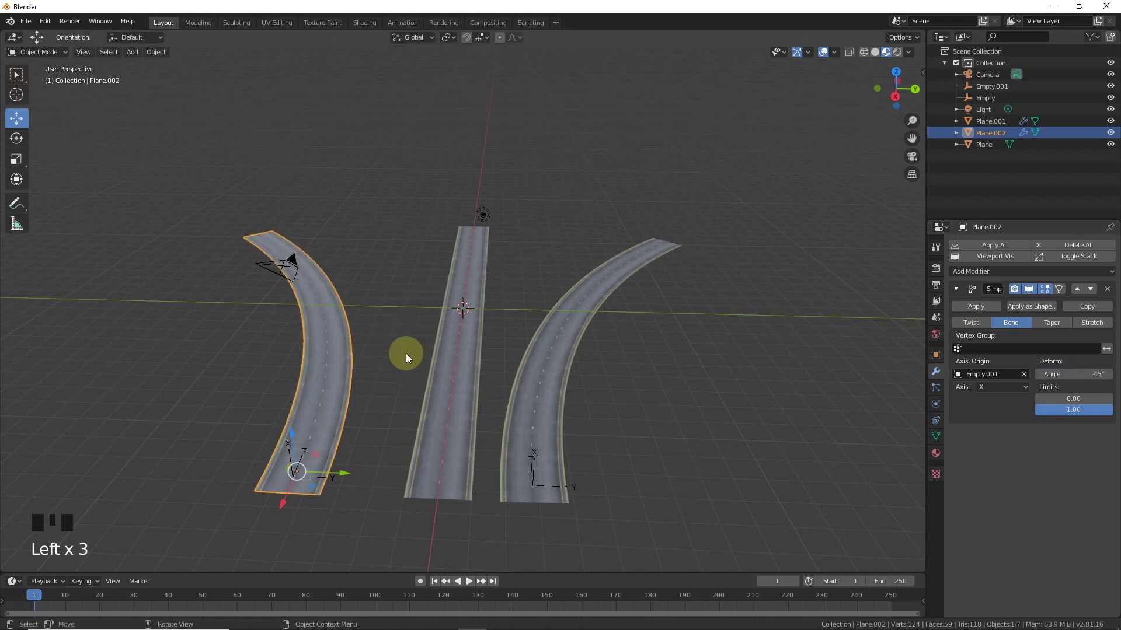
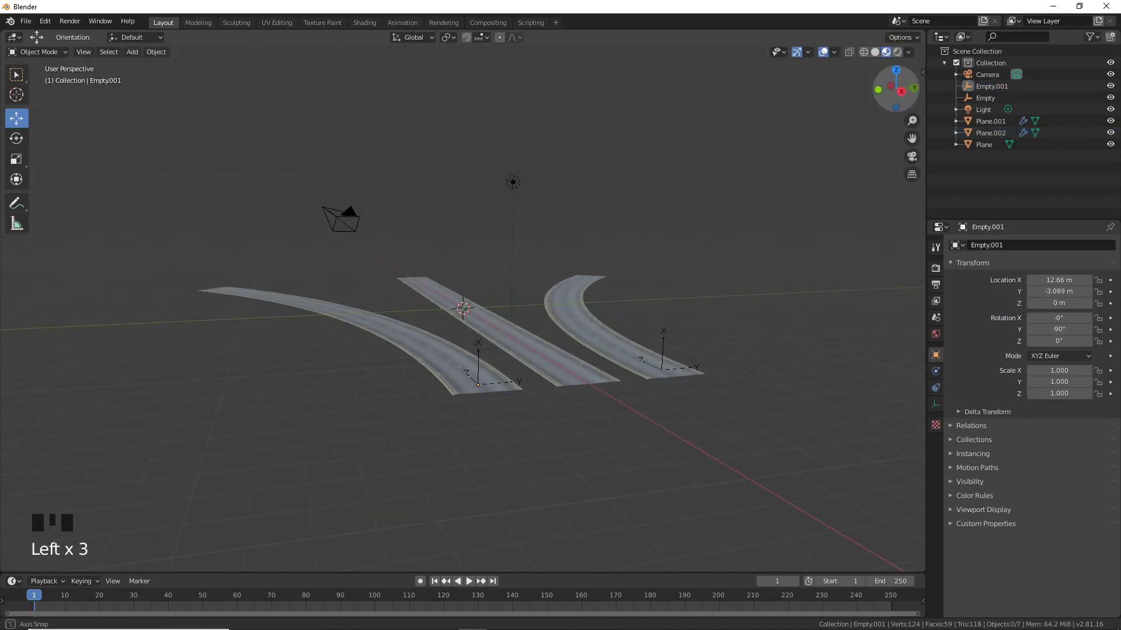
# Add a plane, scale it up into a large ground beneath the roads, and switch to Rendered shading.
pyautogui.scroll(3)
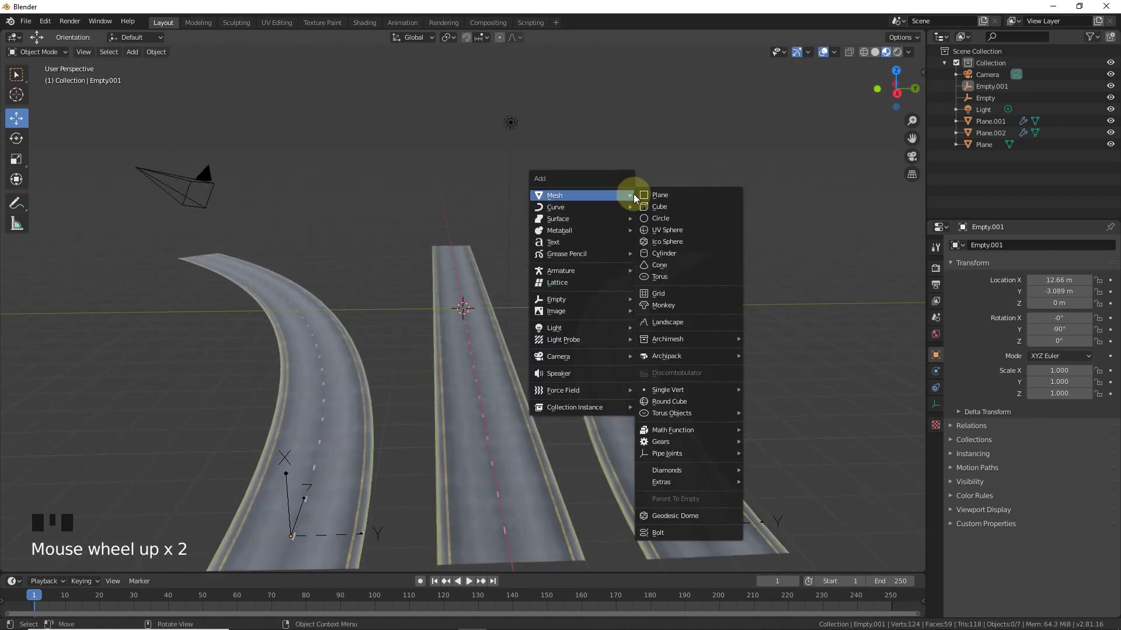
pyautogui.press('shift+a')
pyautogui.press('s')
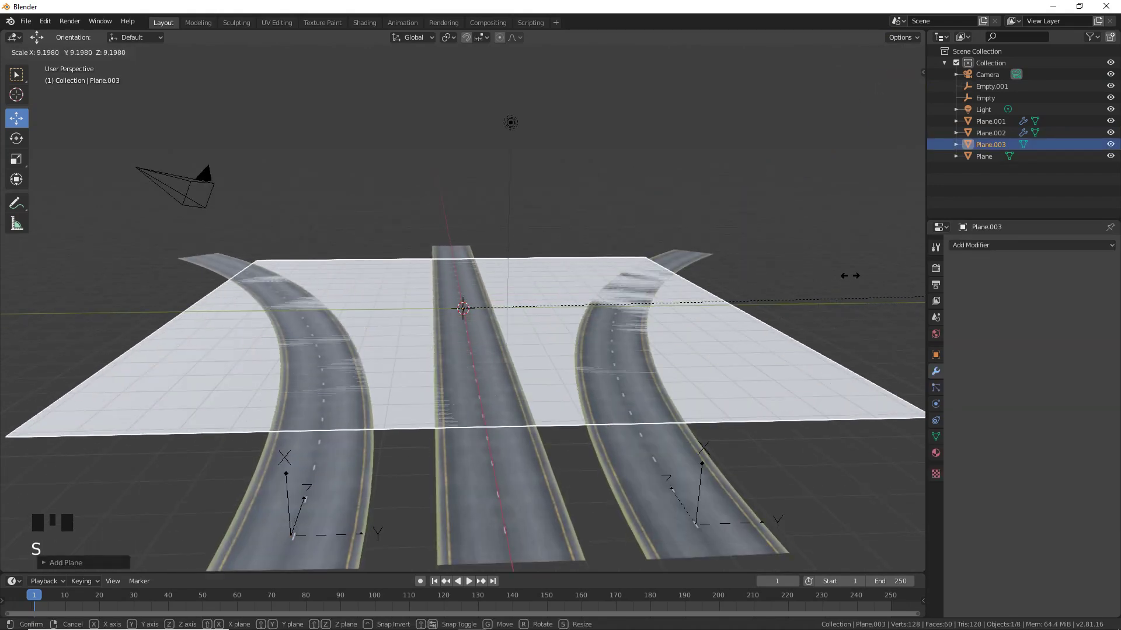
pyautogui.moveTo(462, 261); pyautogui.dragTo(556, 142)
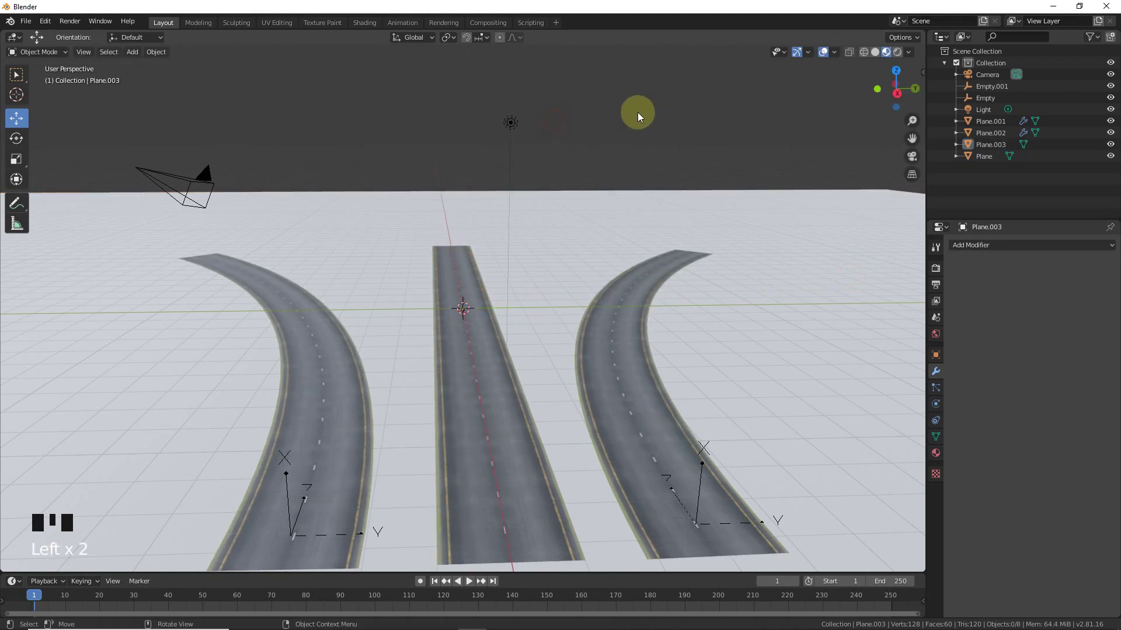
pyautogui.click(904, 55)
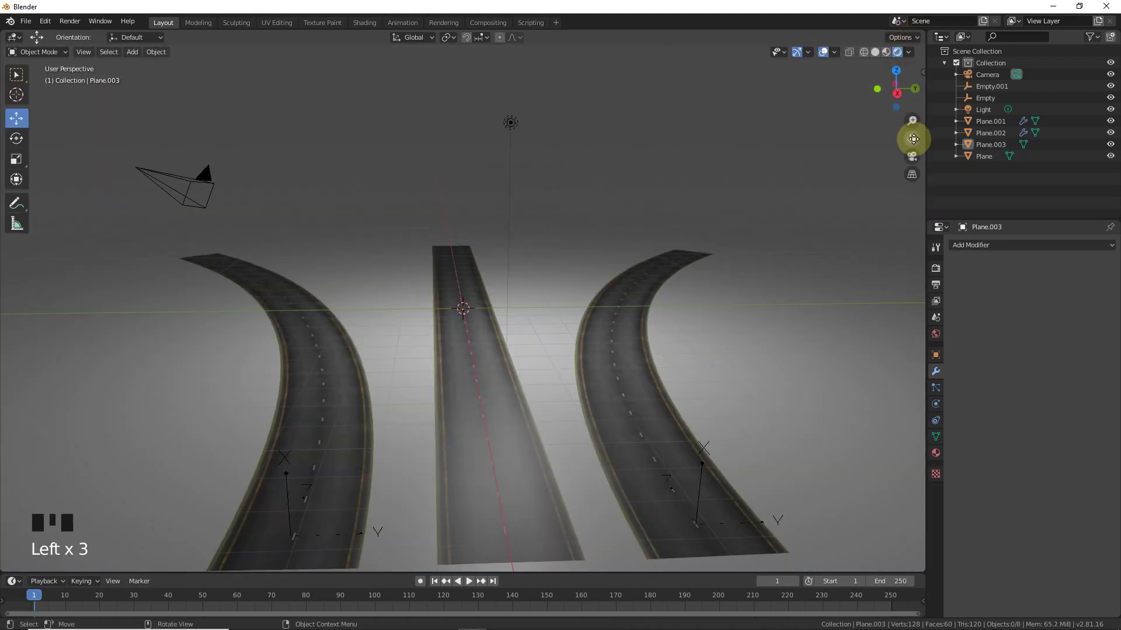
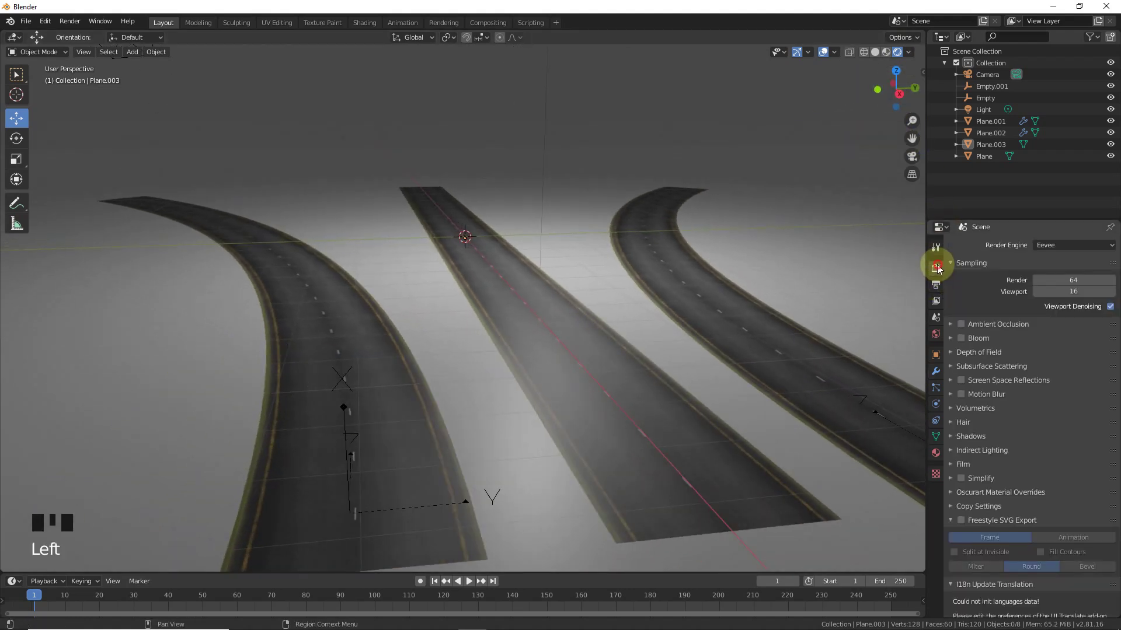
# Select the straight road strip and bring up its image material settings.
pyautogui.click(960, 329)
pyautogui.moveTo(958, 327); pyautogui.dragTo(966, 329)
pyautogui.click(969, 386)
pyautogui.click(969, 384)
pyautogui.moveTo(960, 462); pyautogui.dragTo(965, 445)
pyautogui.click(958, 442)
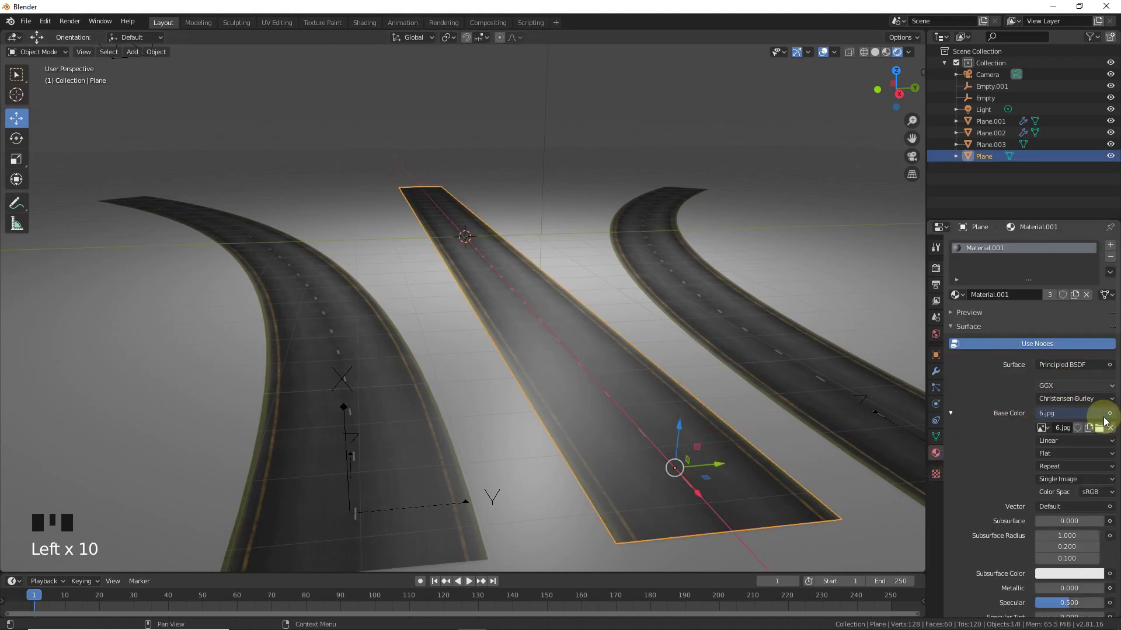
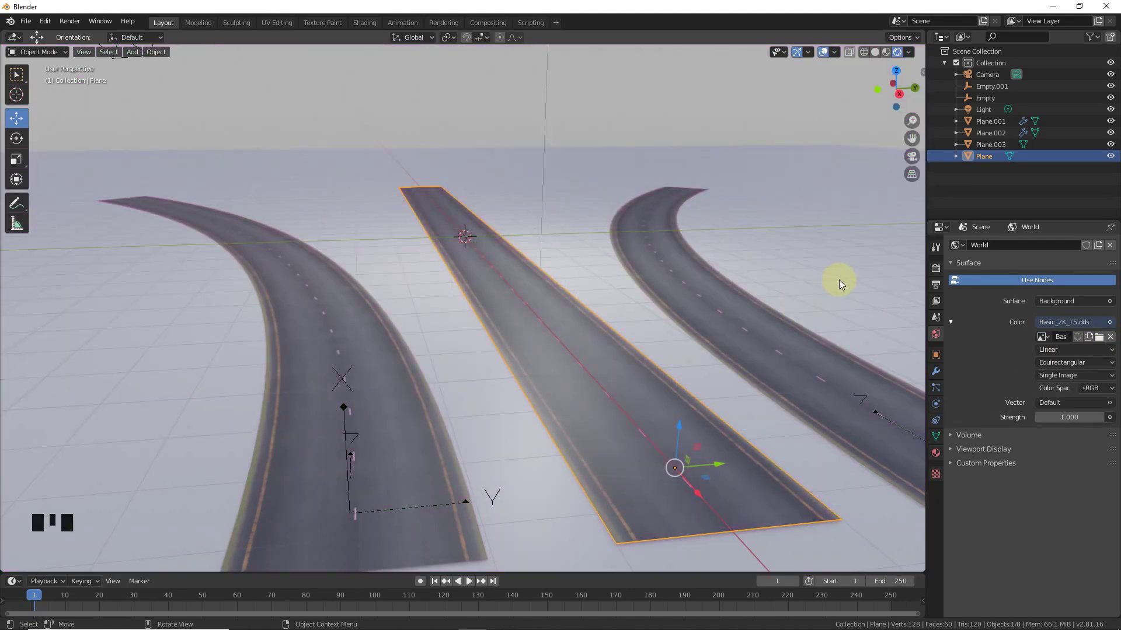
# In Render Properties, expand Film and enable Transparent background.
pyautogui.click(941, 274)
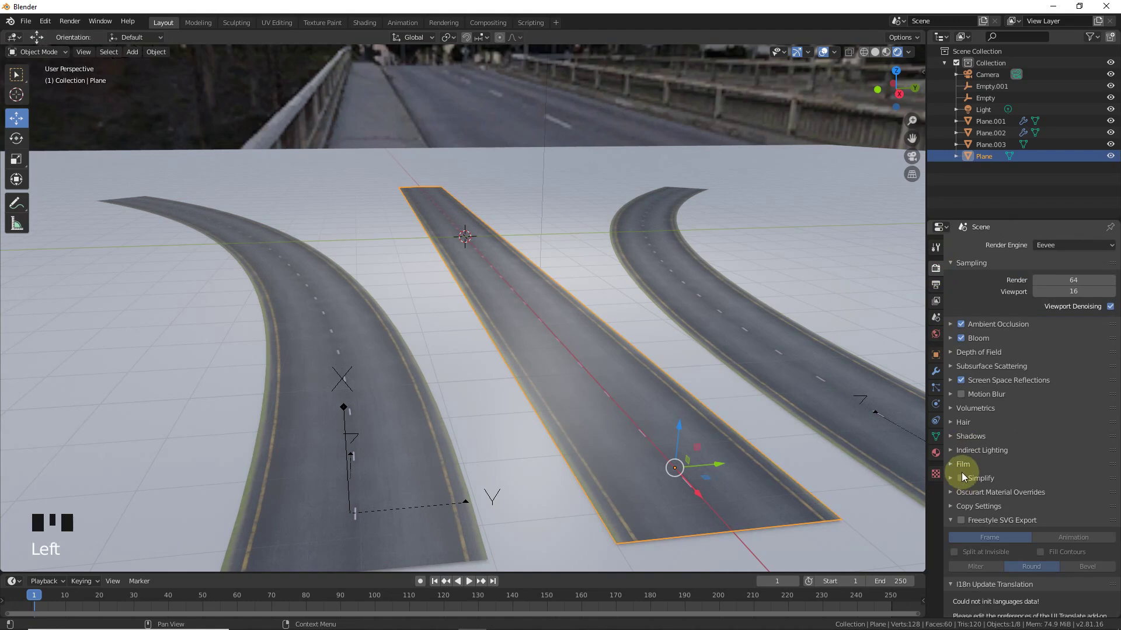
pyautogui.click(999, 475)
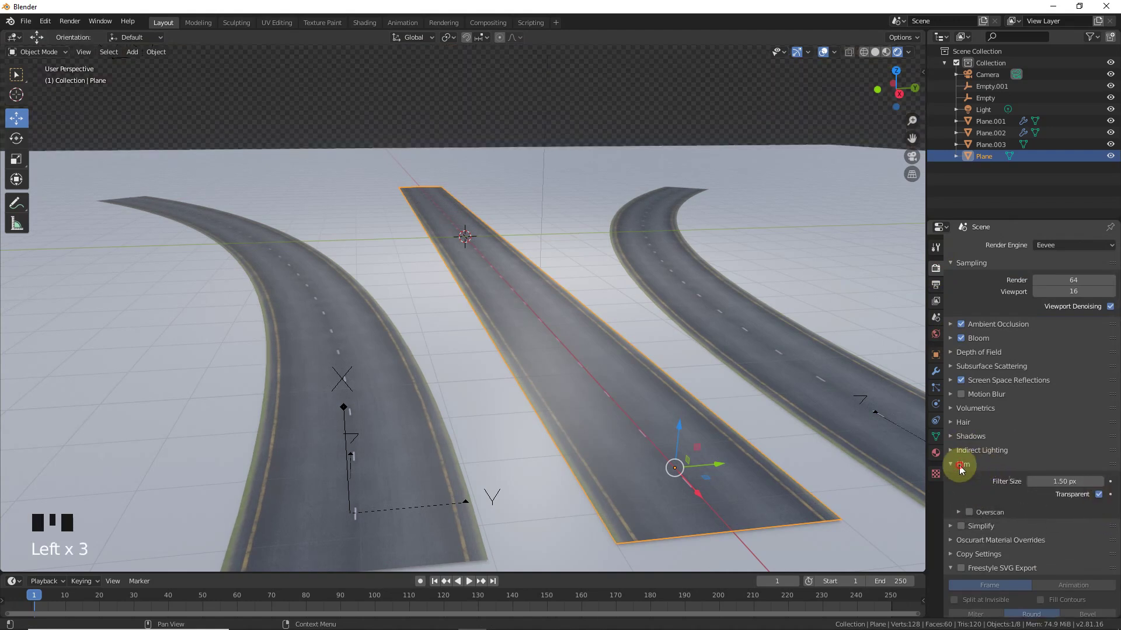
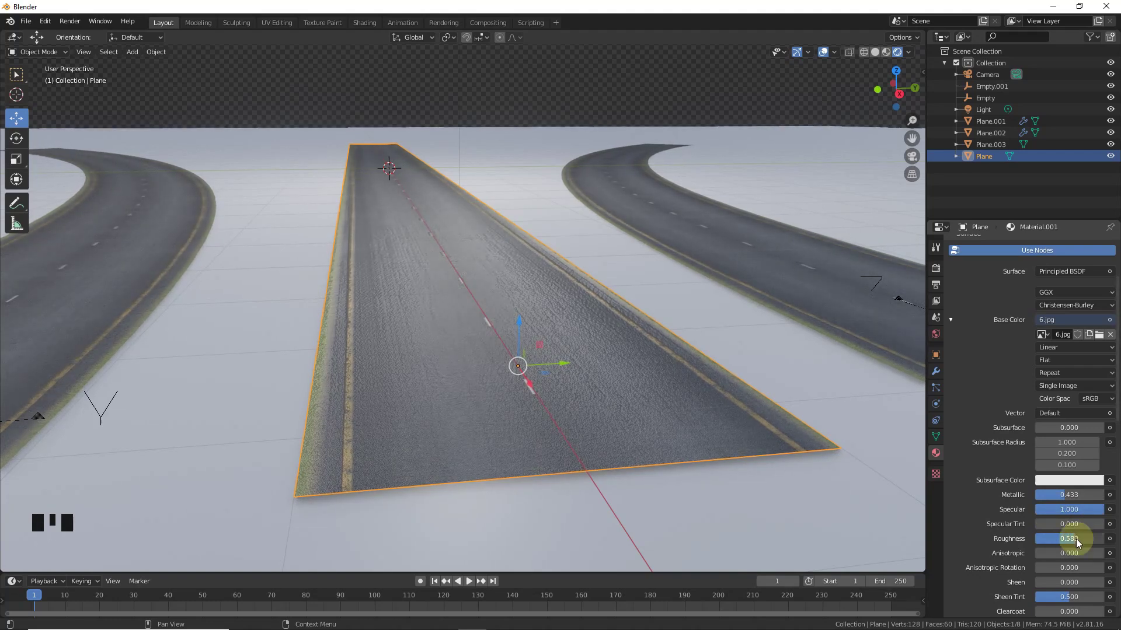
# Scroll the properties panel toward the sun light's settings.
pyautogui.scroll(-3)
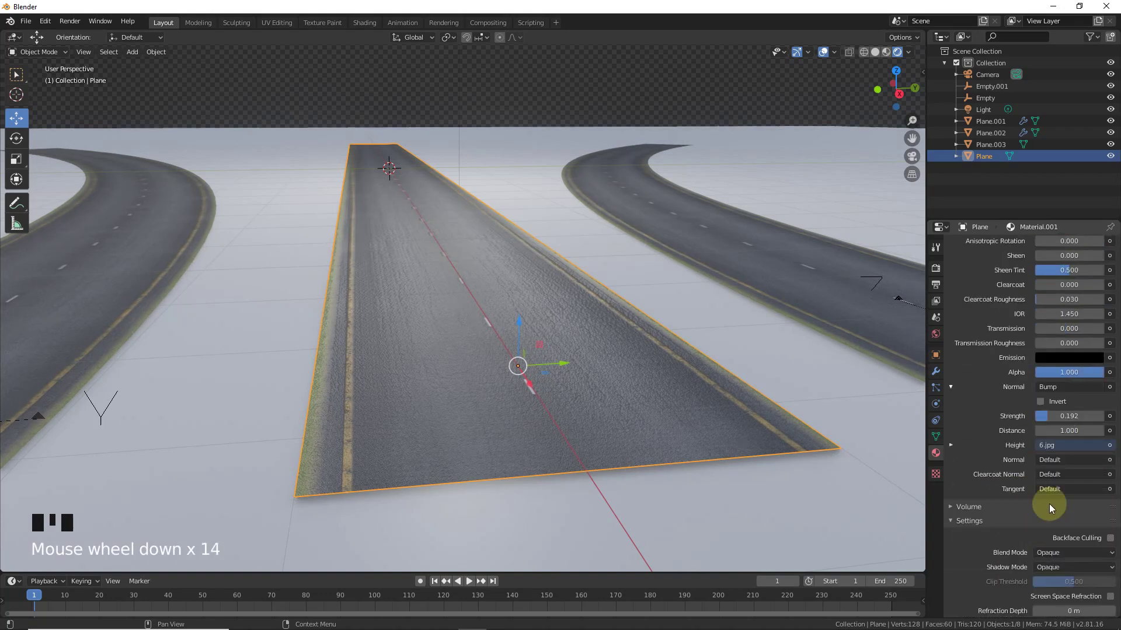
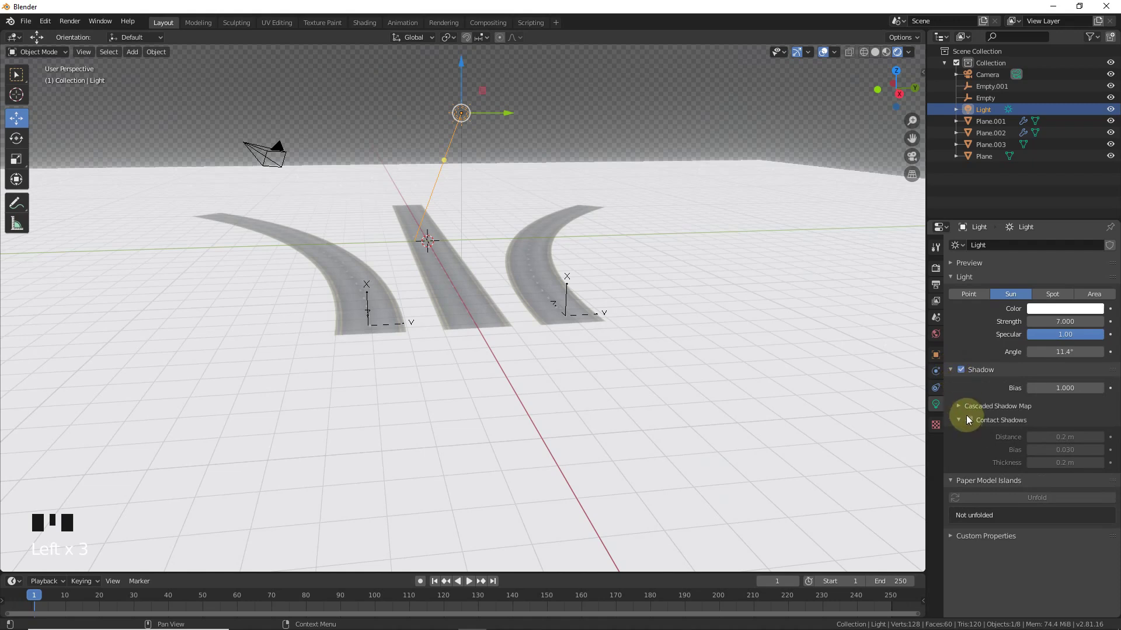
# Enable contact shadows on the light in its data properties.
pyautogui.click(931, 400)
pyautogui.scroll(3)
pyautogui.scroll(-3)
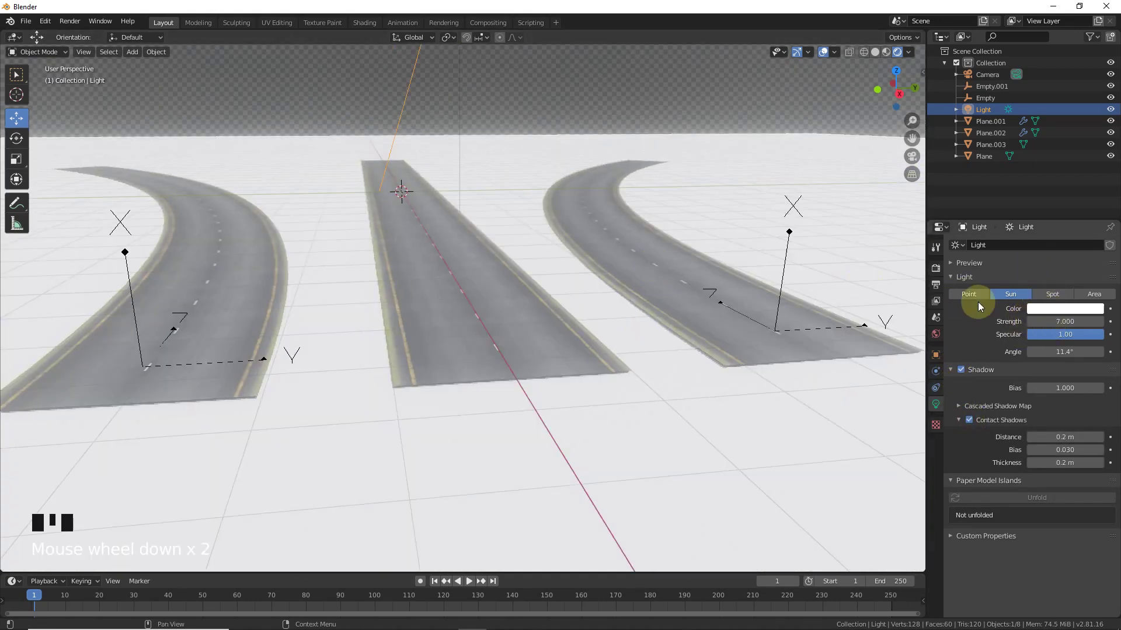